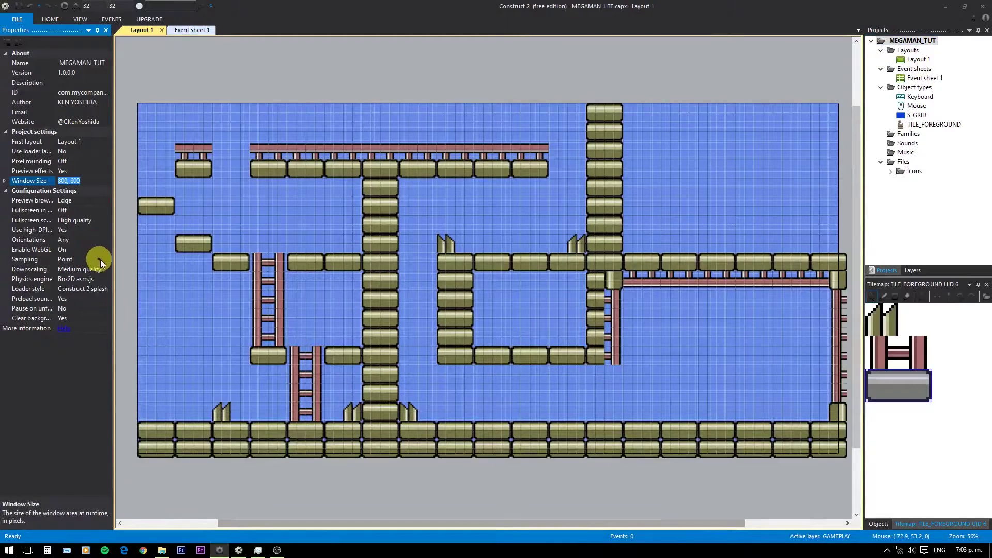
Step: Leave the project's image sampling set to Point
left_click(108, 264)
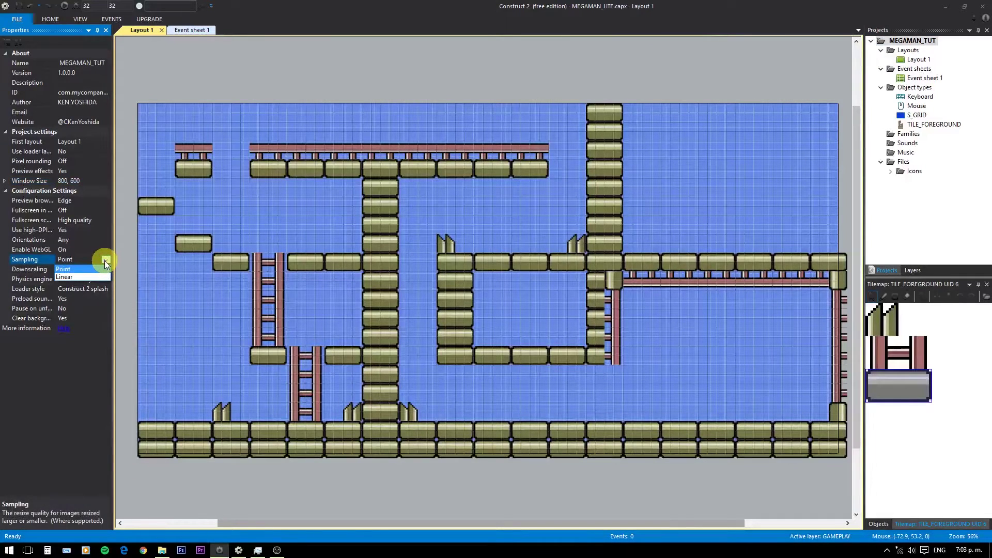
left_click(109, 264)
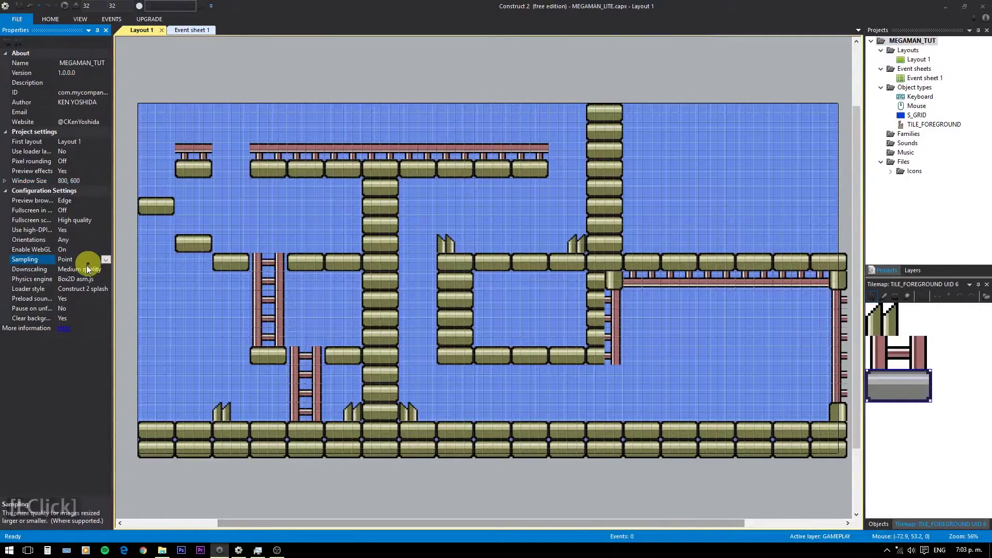
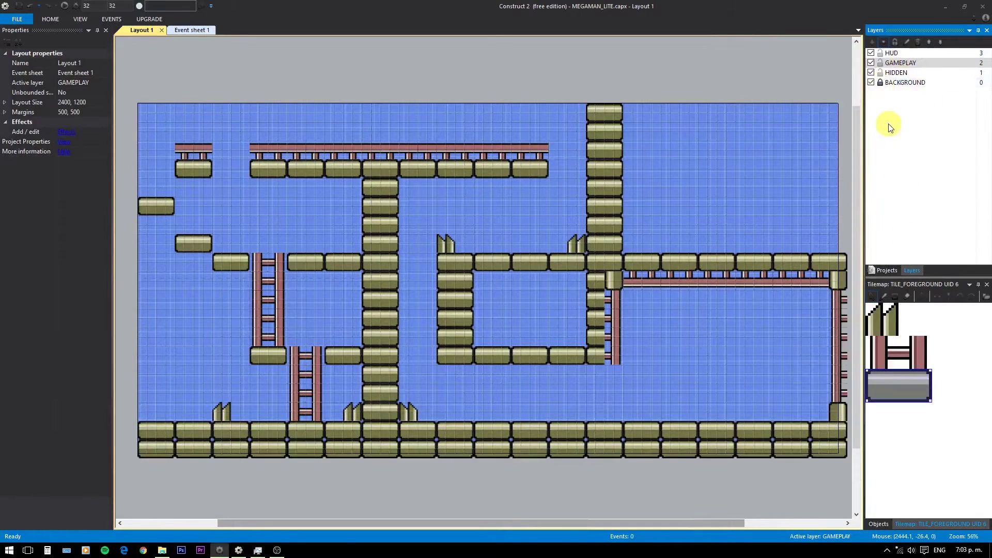
Step: Show the layout's layers, unlock BACKGROUND and make it the active layer
left_click(884, 85)
left_click(876, 86)
left_click(876, 86)
left_click(897, 63)
left_click(896, 56)
double_click(897, 56)
double_click(902, 87)
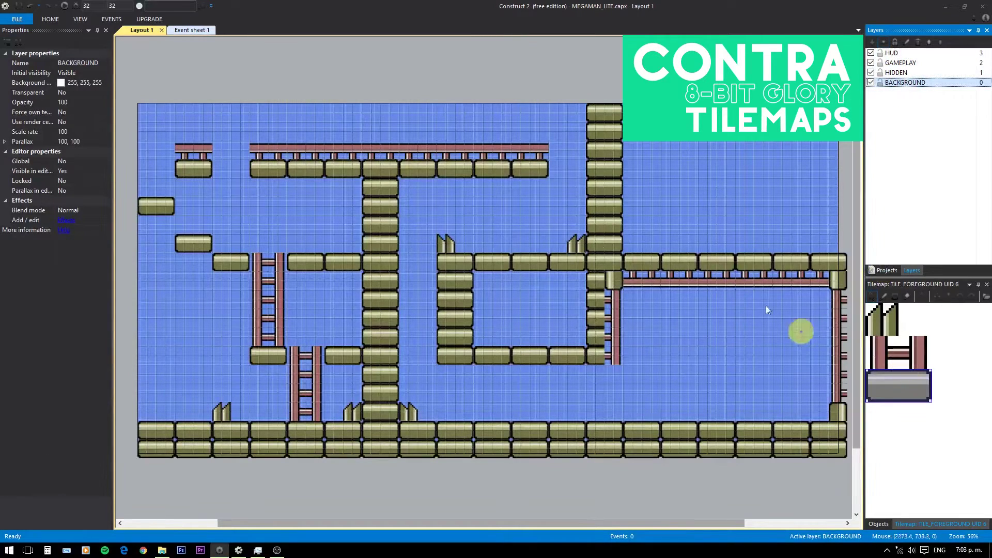
Step: Insert a new object into the layout from the context menu, choosing Sprite
left_click(480, 214)
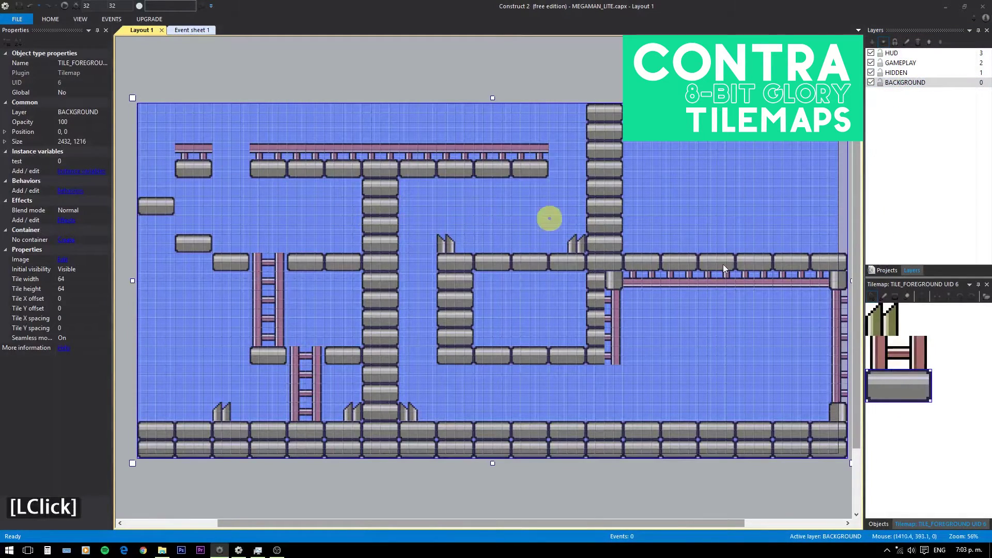
left_click(886, 447)
left_click(883, 525)
left_click(389, 68)
right_click(389, 68)
right_click(425, 79)
left_click(424, 79)
left_click(511, 322)
Step: Name the new sprite S_SOLID and place it in the layout
scroll("down", 3)
left_click(577, 228)
left_click(443, 360)
key("s")
key("shift+-")
type("[Shift + -]SOli")
key("Return")
left_click(428, 66)
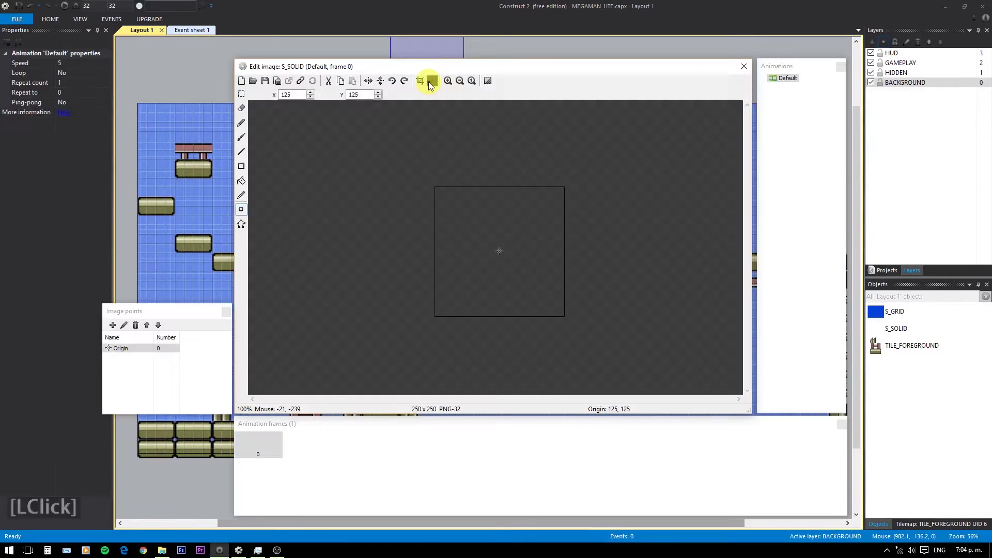
Step: Resize the sprite image to 32×32 and move its origin to the top-left corner
left_click(434, 84)
type("32")
key("Tab")
type("2")
key("Return")
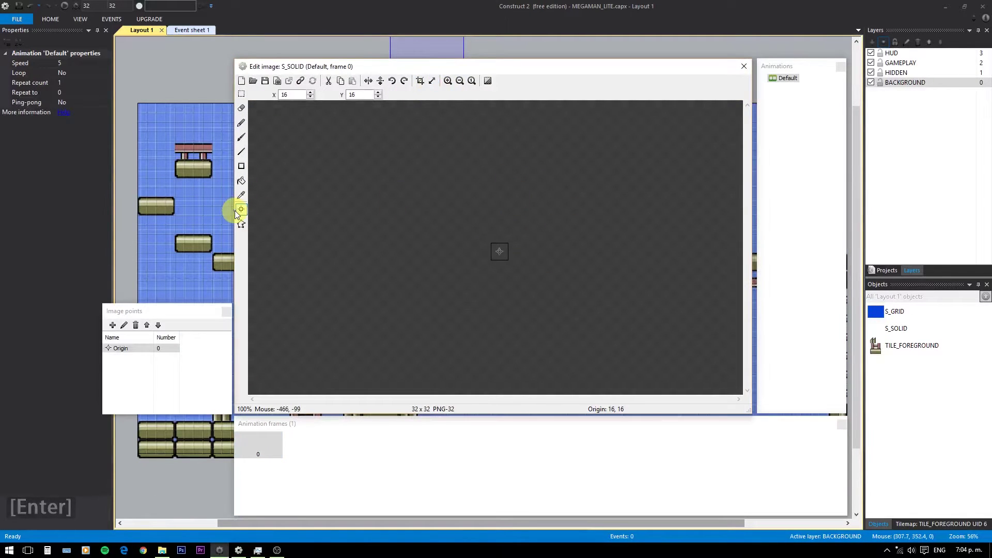
left_click(160, 312)
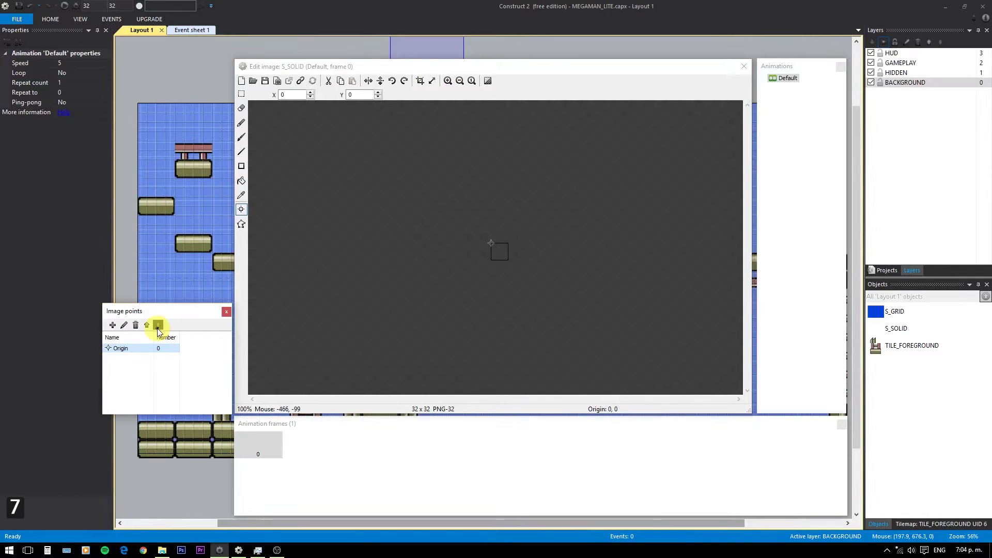
left_click(247, 181)
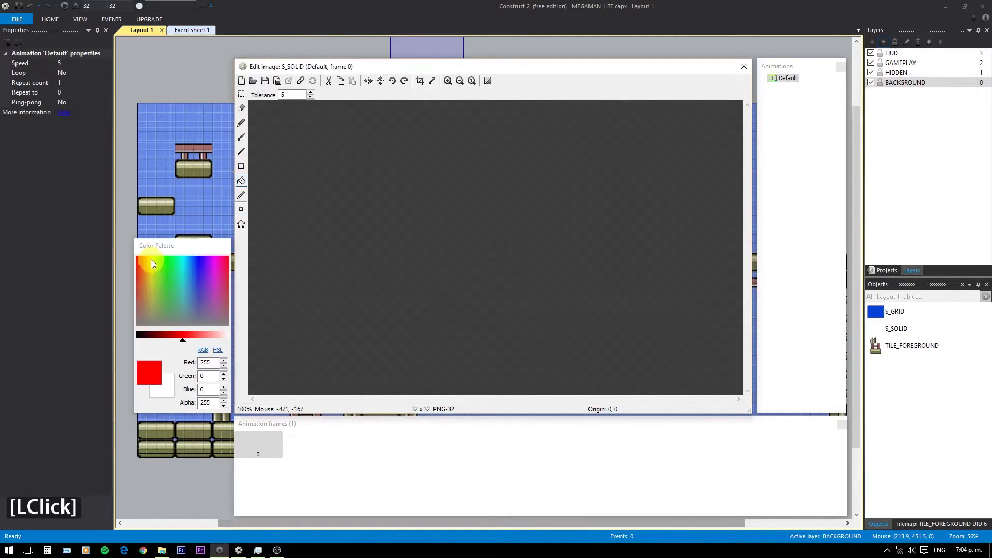
Step: Fill the S_SOLID image with yellow using the paint bucket
left_click(157, 262)
left_click(155, 262)
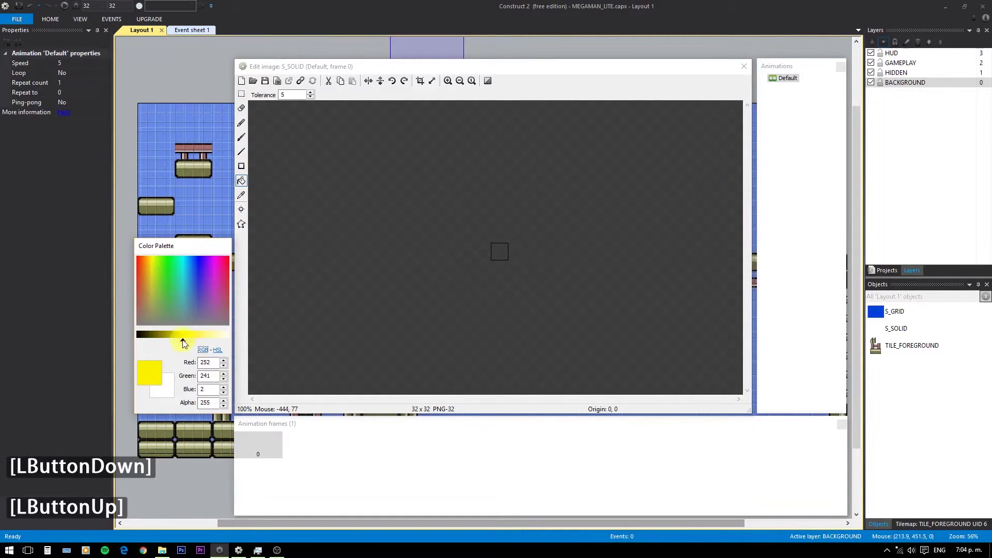
left_click(501, 255)
left_click(749, 68)
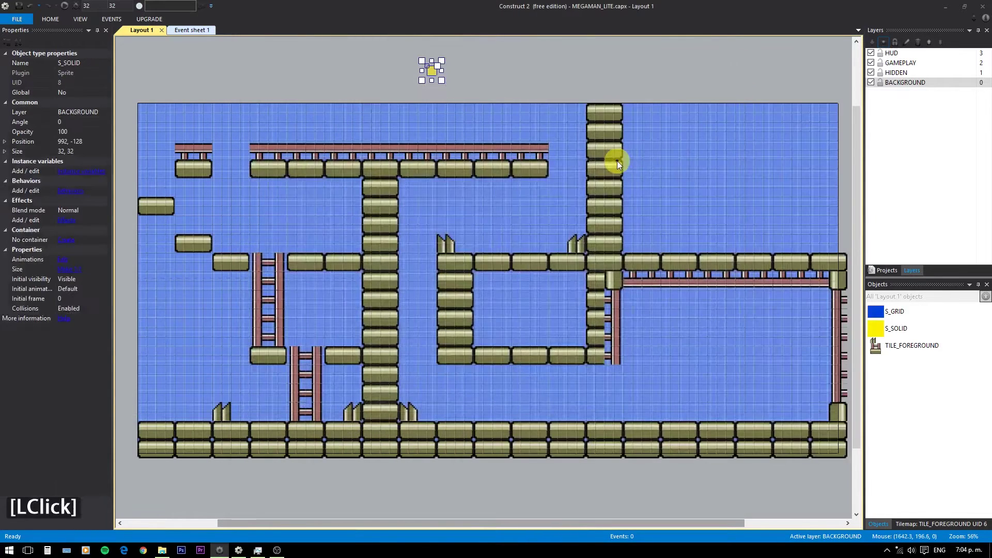
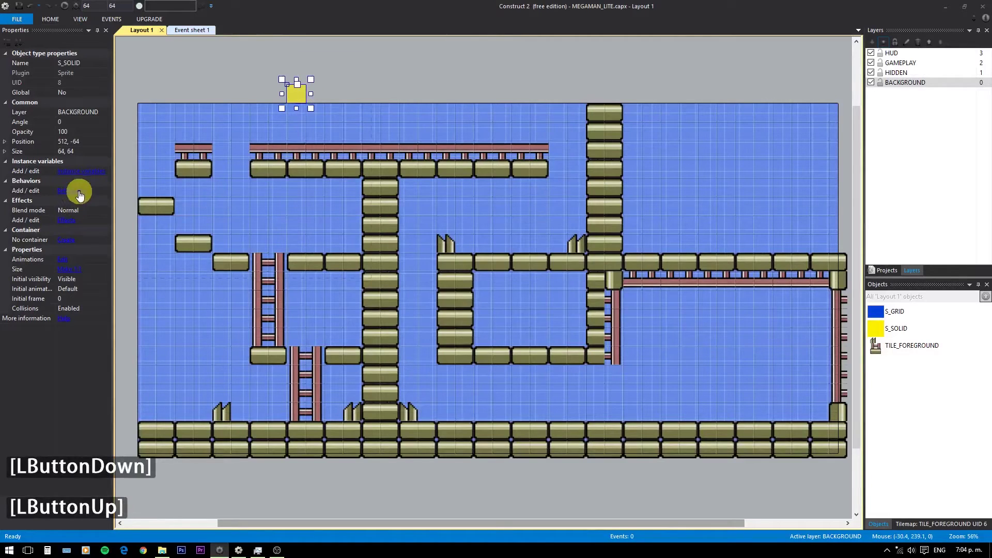
Step: Add the Solid and Jumpthru behaviors to S_SOLID
double_click(426, 227)
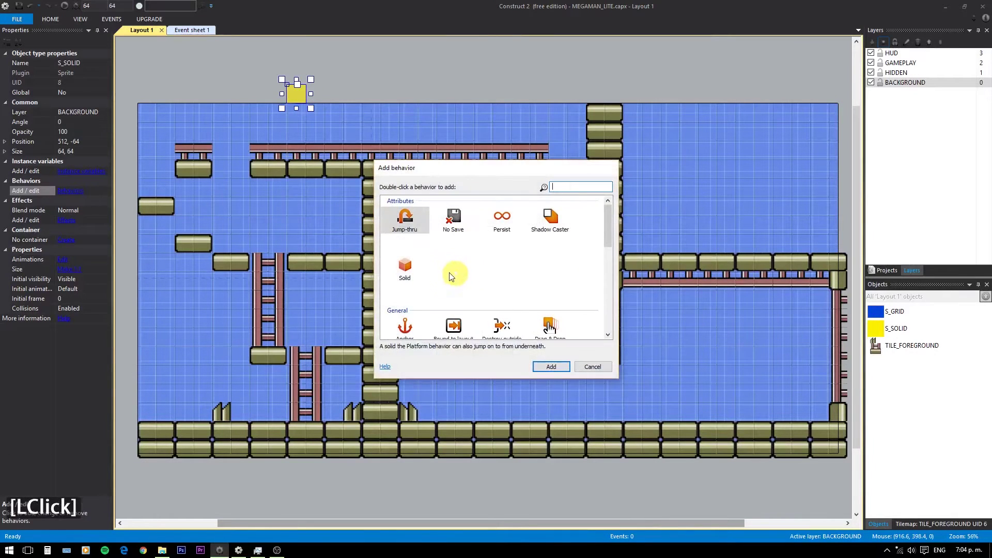
left_click(405, 268)
double_click(405, 268)
double_click(425, 224)
left_click(417, 222)
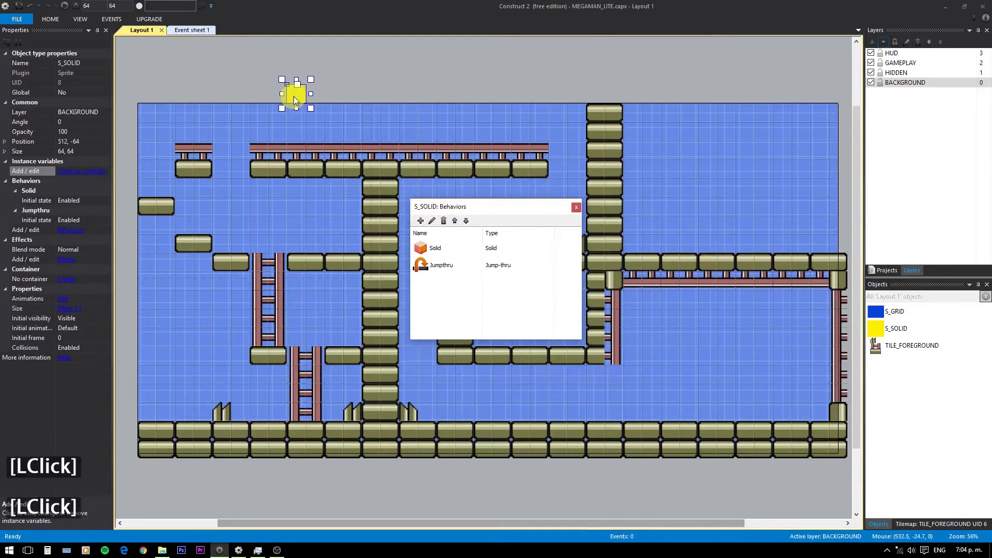
Step: Set Jumpthru's initial state to Disabled and place the block at the level's left edge
left_click(580, 211)
left_click(299, 96)
left_click(113, 223)
left_click(108, 229)
left_click(308, 105)
left_click(300, 96)
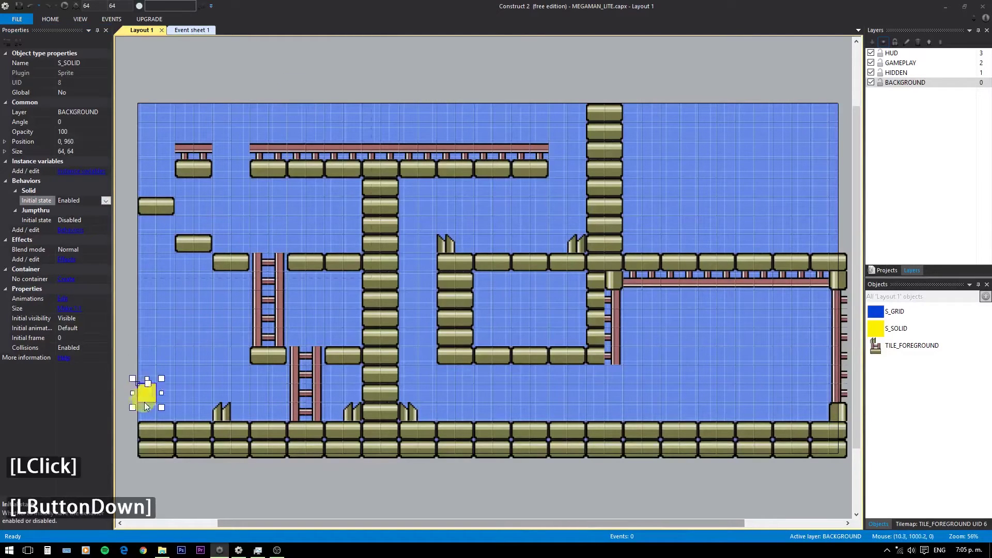
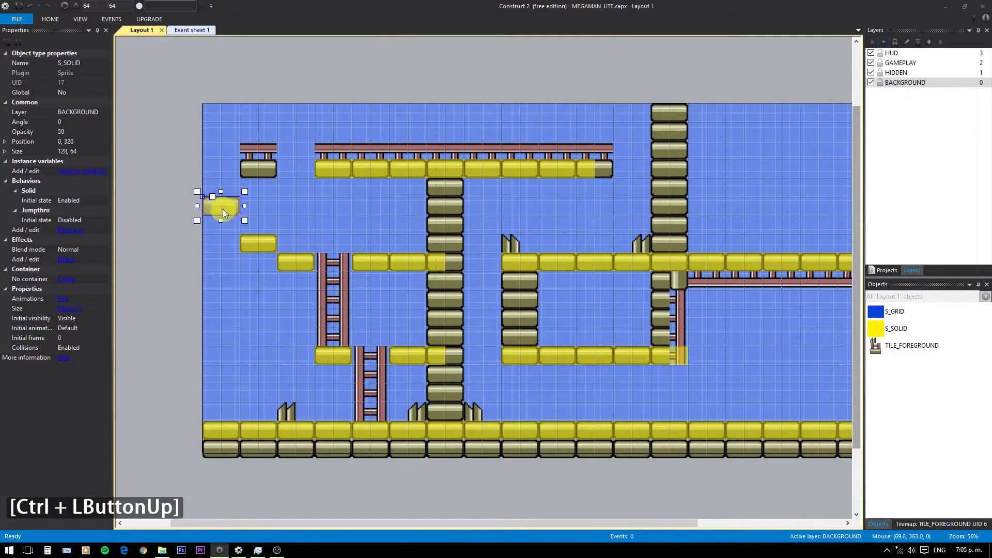
Step: Select another yellow S_SOLID block to reposition over the level geometry
left_click(289, 169)
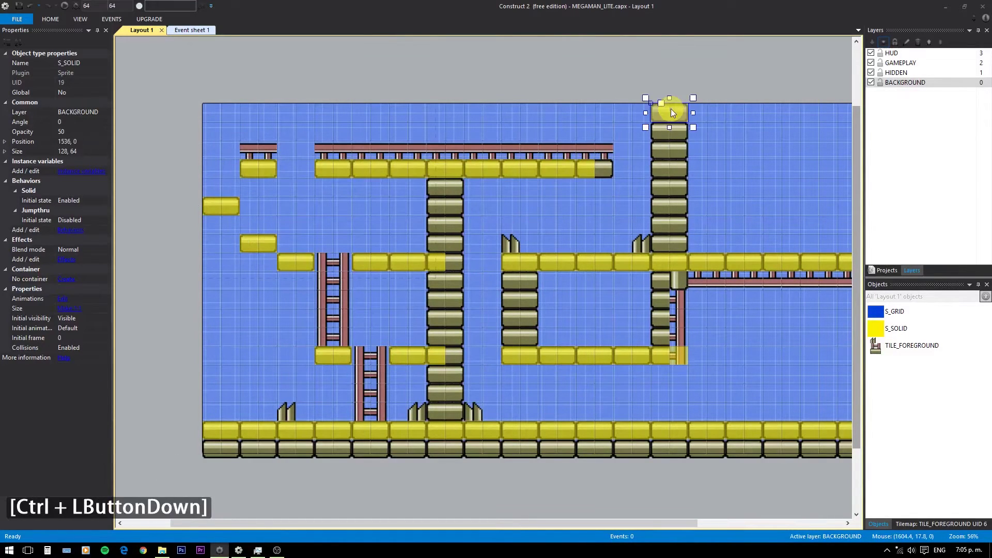
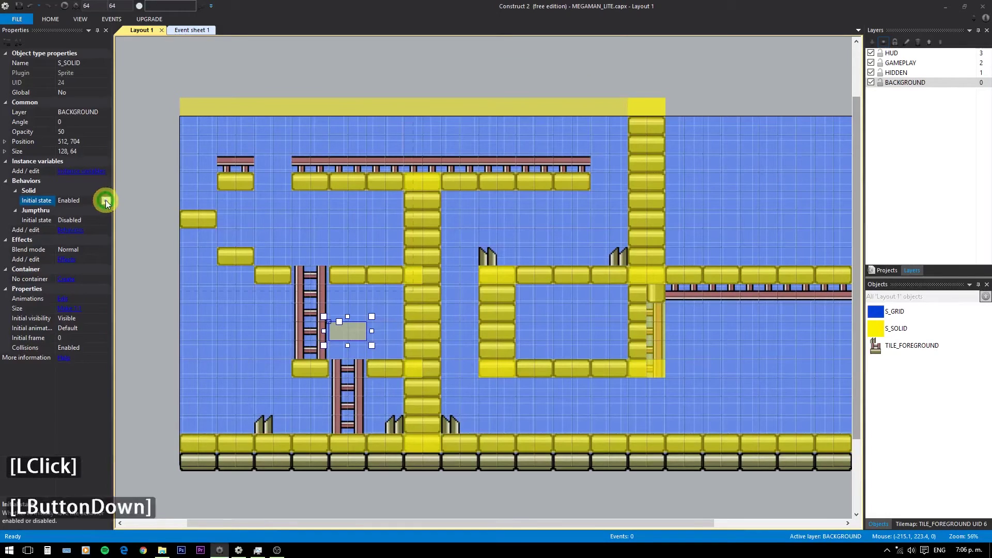
Step: Set this block's Solid initial state to Disabled and Jumpthru to Enabled
left_click(106, 216)
left_click(111, 223)
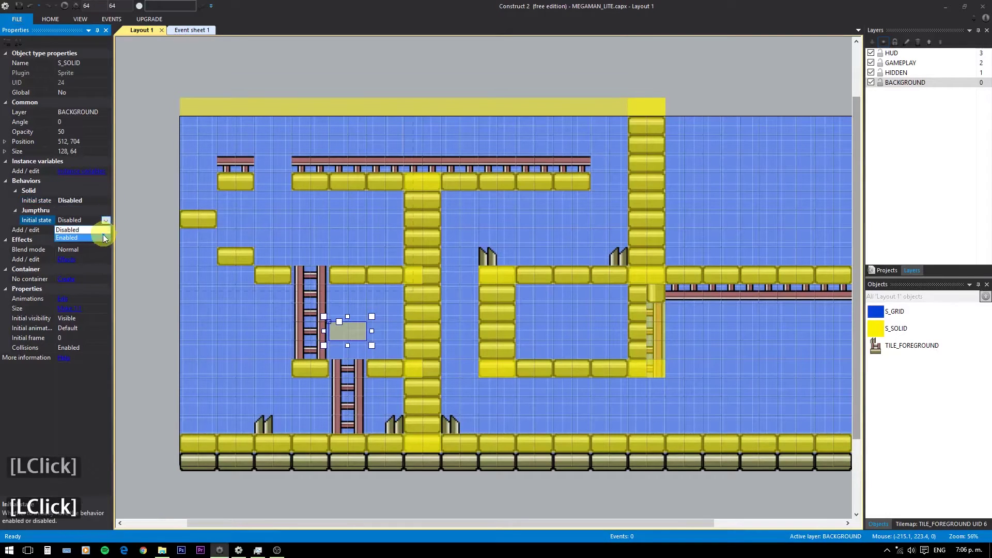
left_click(105, 241)
left_click(364, 341)
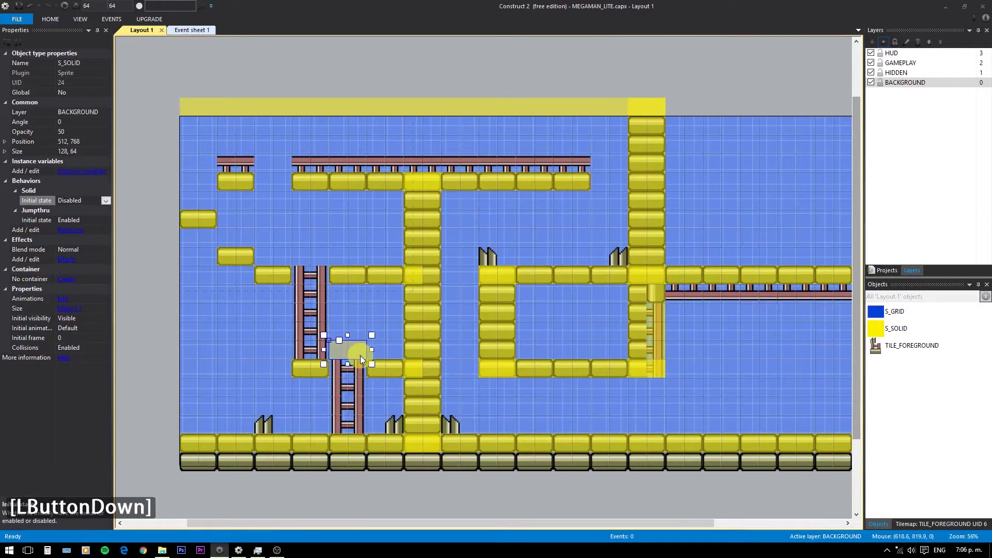
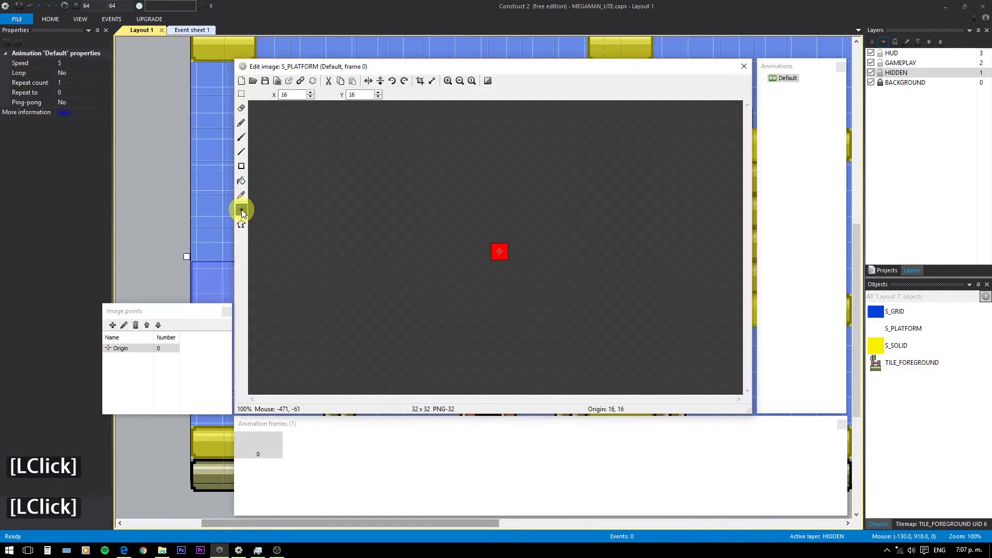
Step: Quick-assign the S_PLATFORM image origin to the bottom centre
key("2")
right_click(130, 353)
left_click(185, 423)
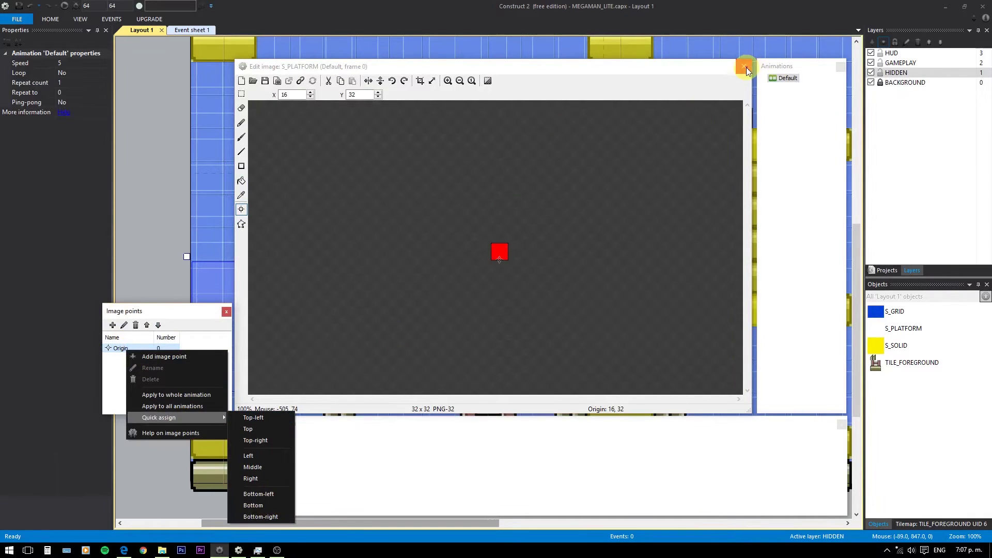
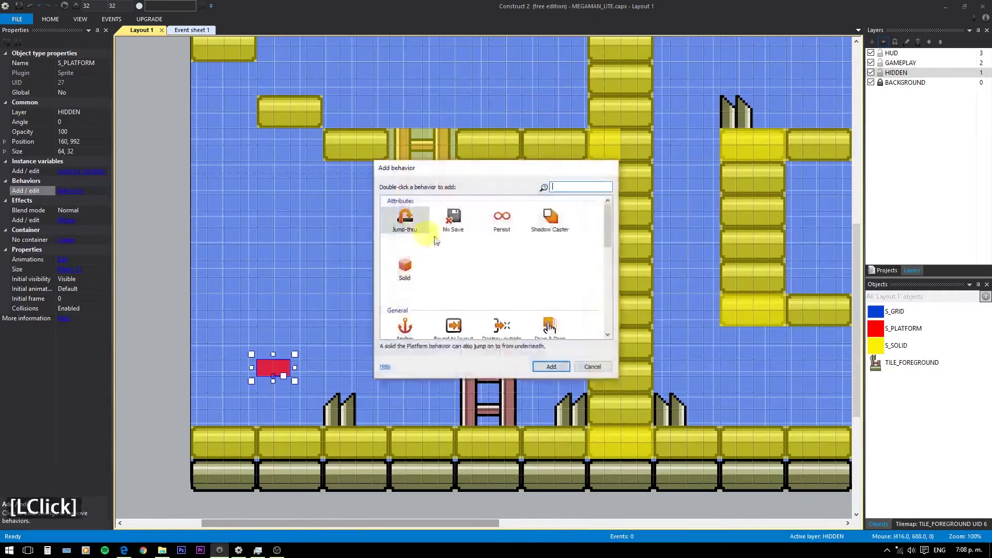
Step: Add the Scroll To and Bound to layout behaviours to the red S_PLATFORM box
left_click(490, 282)
scroll("down", 3)
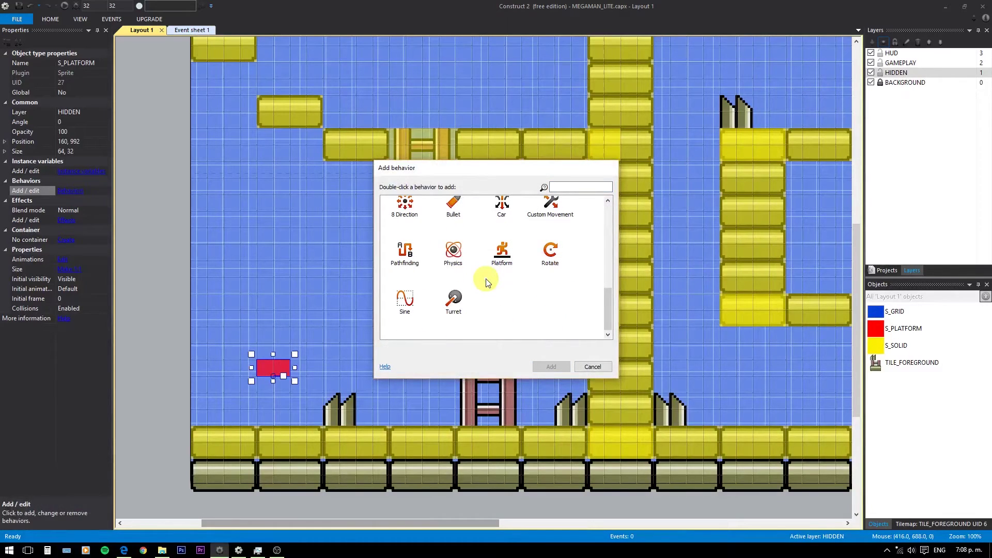
scroll("up", 3)
scroll("up", 3)
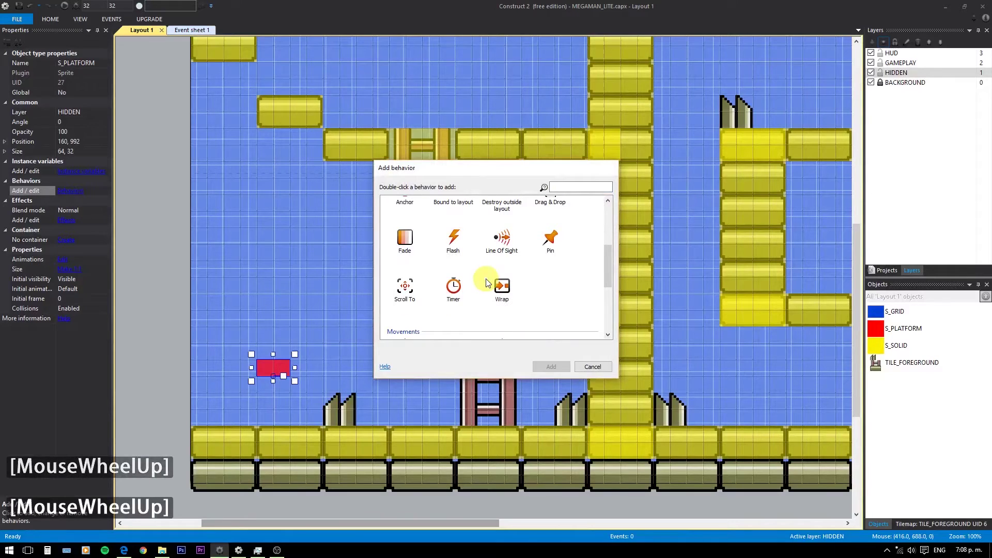
double_click(414, 293)
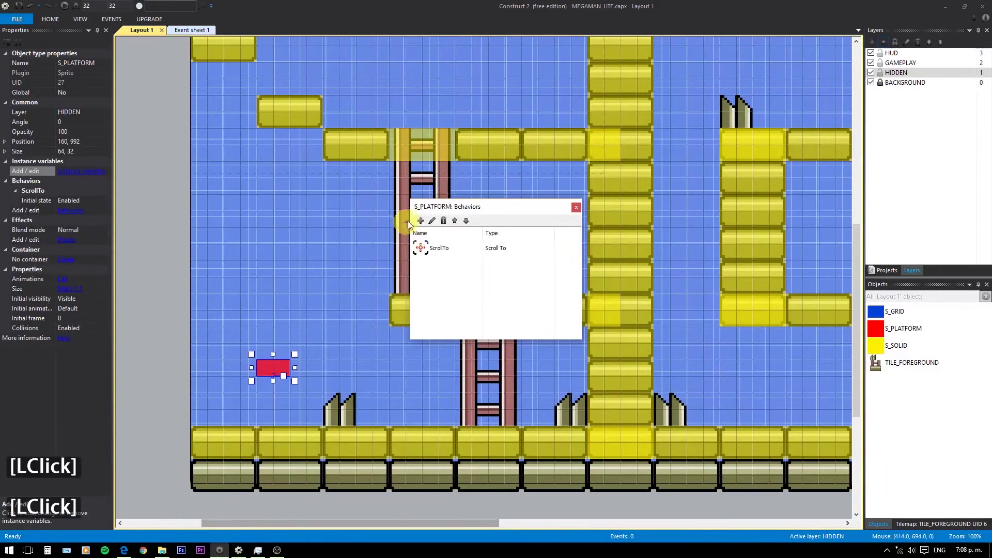
left_click(426, 223)
scroll("up", 3)
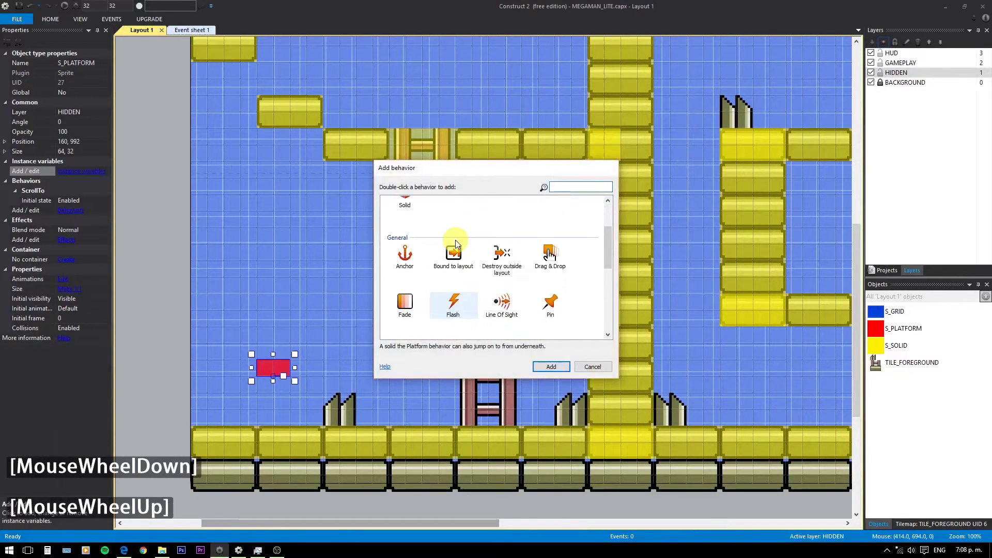
scroll("up", 3)
double_click(457, 261)
double_click(400, 204)
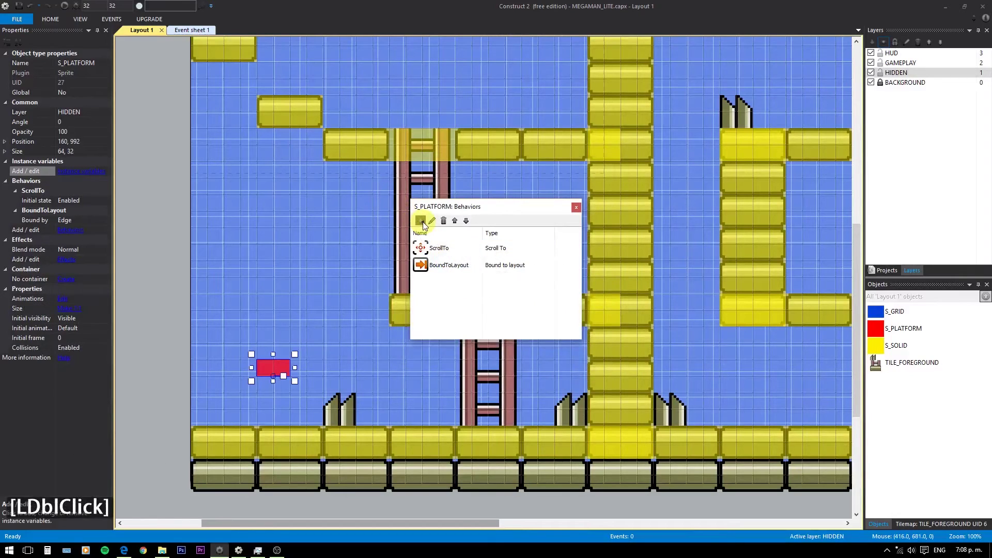
Step: Add the Platform movement behaviour to S_PLATFORM
left_click(427, 225)
scroll("down", 3)
left_click(499, 257)
double_click(499, 257)
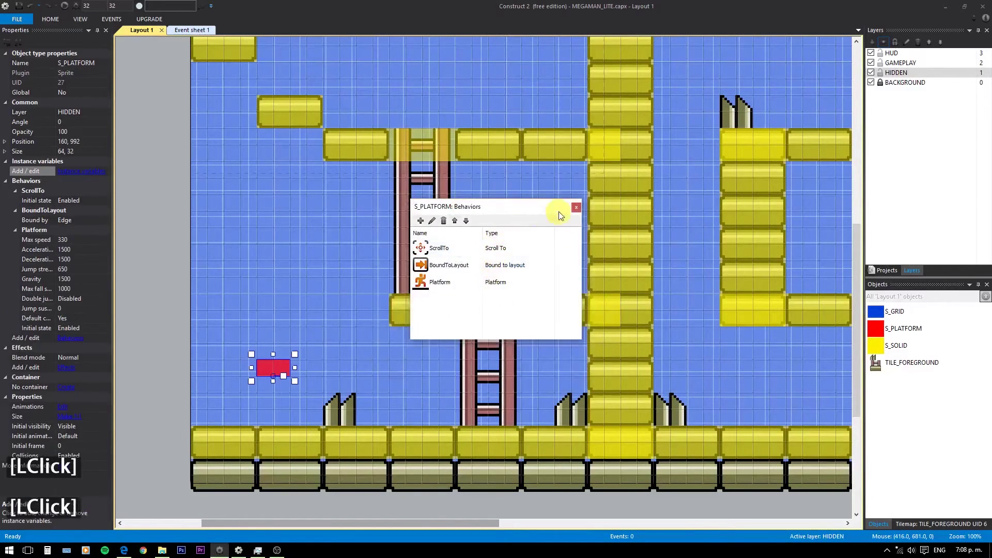
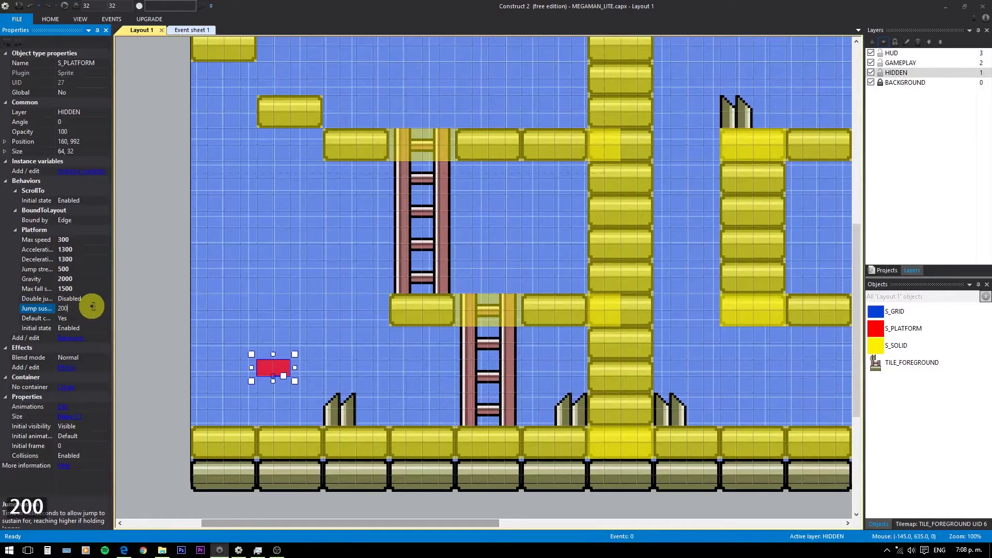
Step: Set Jump sustain to 200, deselect the box and run the layout preview with F5
type("200")
key("Tab")
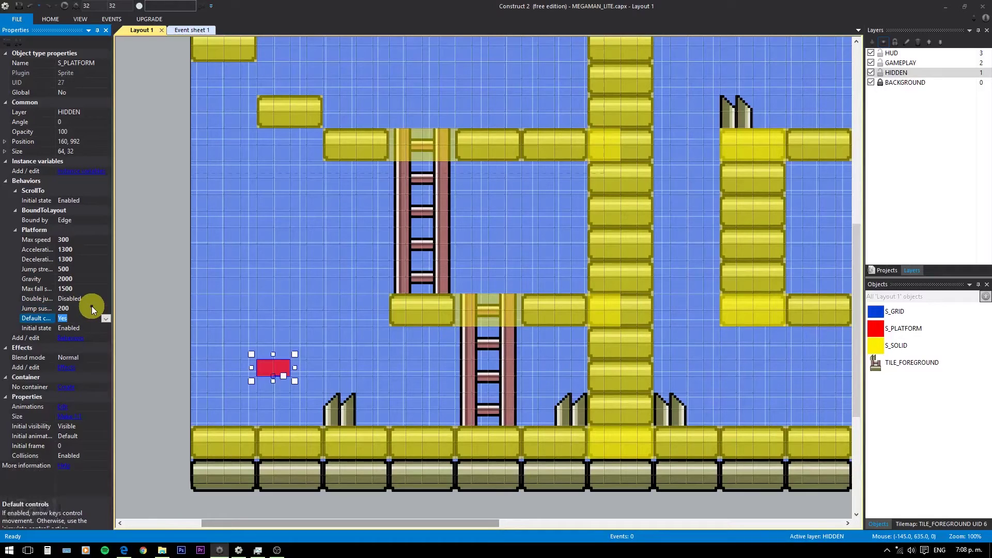
key("Tab")
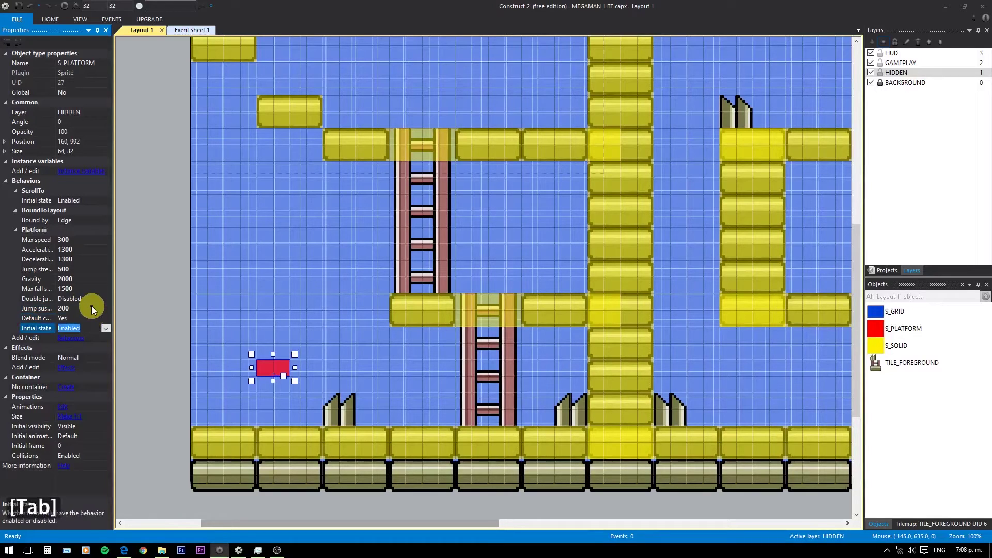
key("Return")
left_click(322, 256)
key("F5")
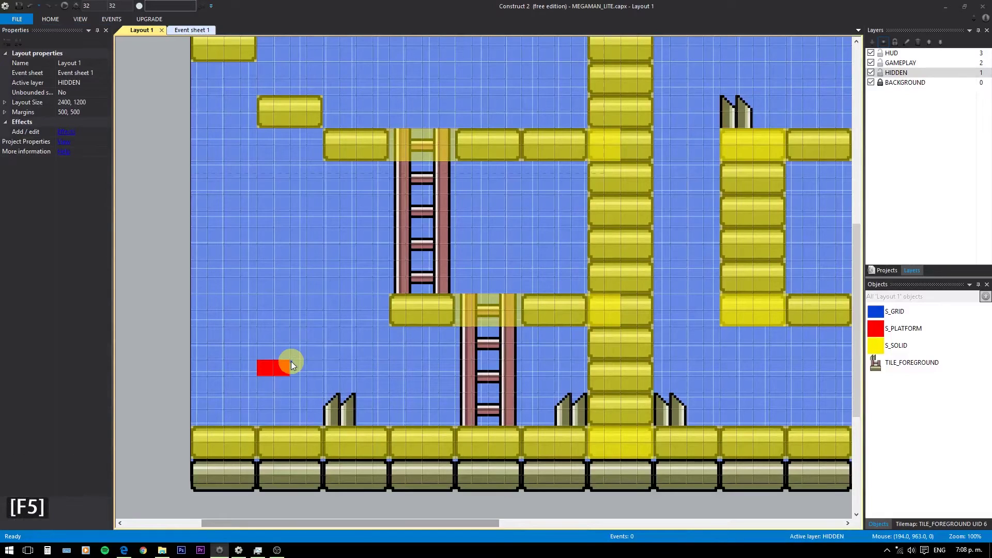
Step: Move and jump the red box around the preview with the arrow keys
left_click(128, 549)
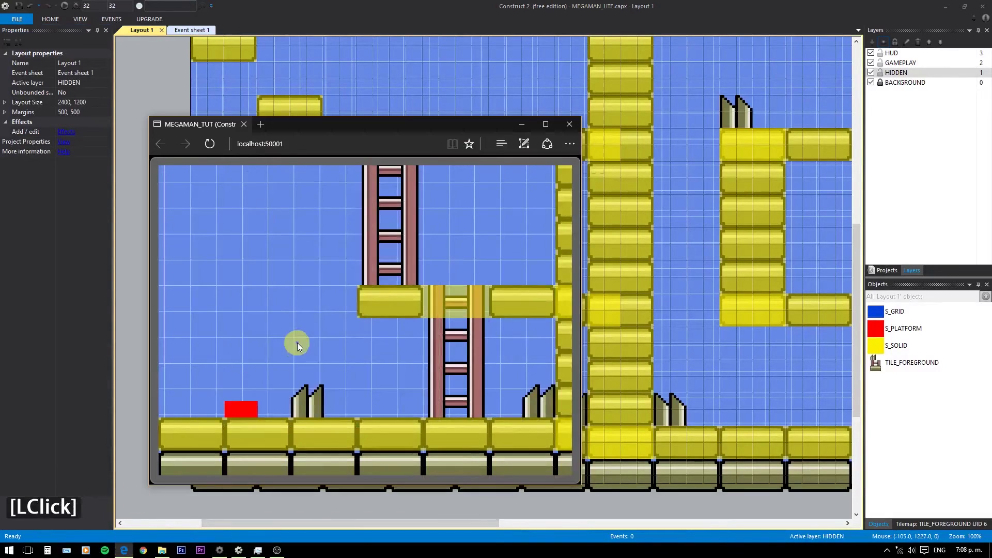
key("a")
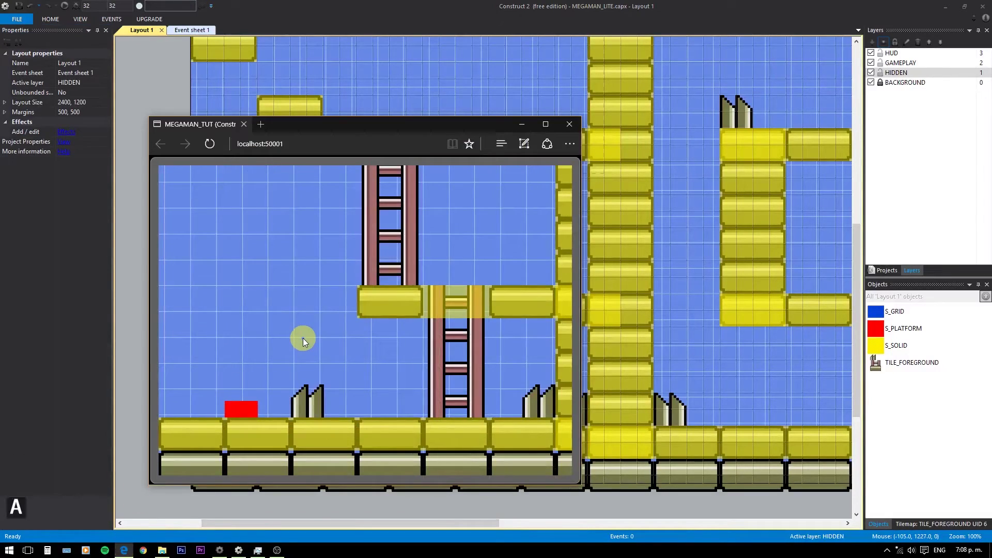
key("Left")
key("Right")
key("Up")
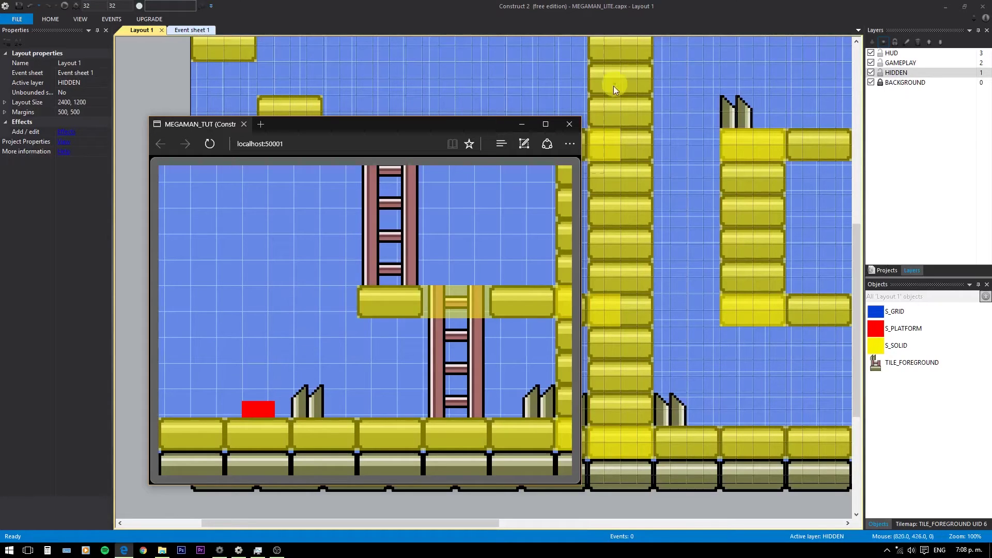
Step: Set the red platform box's Default controls to No
left_click(542, 15)
left_click(278, 372)
left_click(109, 320)
left_click(105, 331)
left_click(200, 35)
Step: Add a Keyboard 'A is down' event on Event sheet 1, ready for its action
right_click(302, 192)
left_click(326, 203)
left_click(622, 107)
double_click(644, 139)
left_click(580, 146)
double_click(580, 146)
double_click(308, 115)
key("a")
left_click(354, 149)
left_click(546, 144)
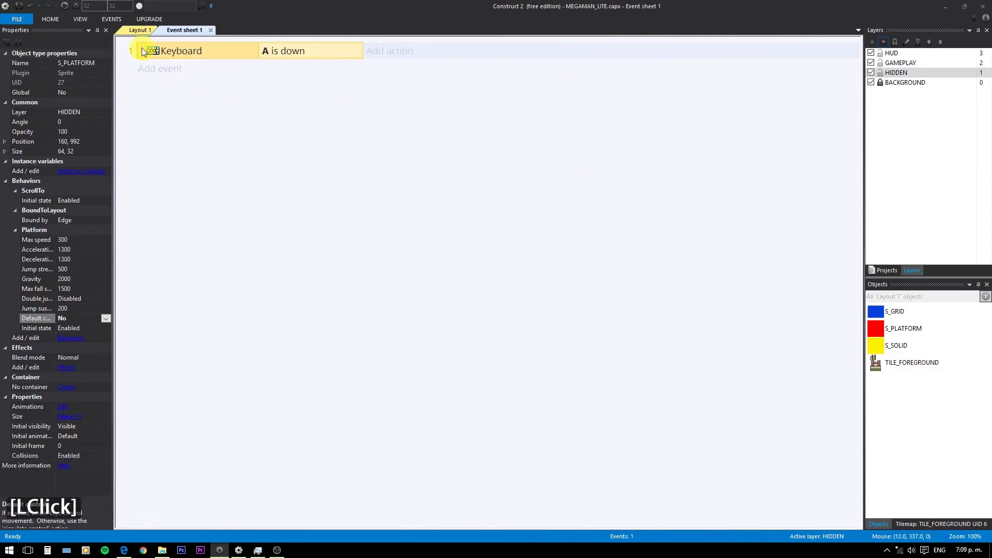
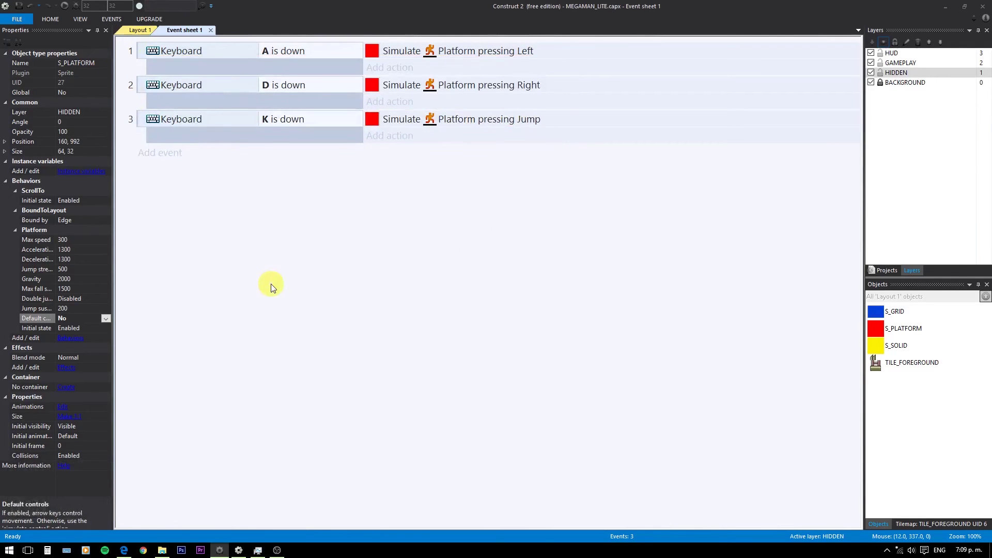
Step: Preview the level, move and jump the red box with D, A and K, then return to Layout 1
key("F5")
key("F4")
left_click(128, 548)
left_click(299, 335)
key("d")
key("d")
type("dwww")
key("k")
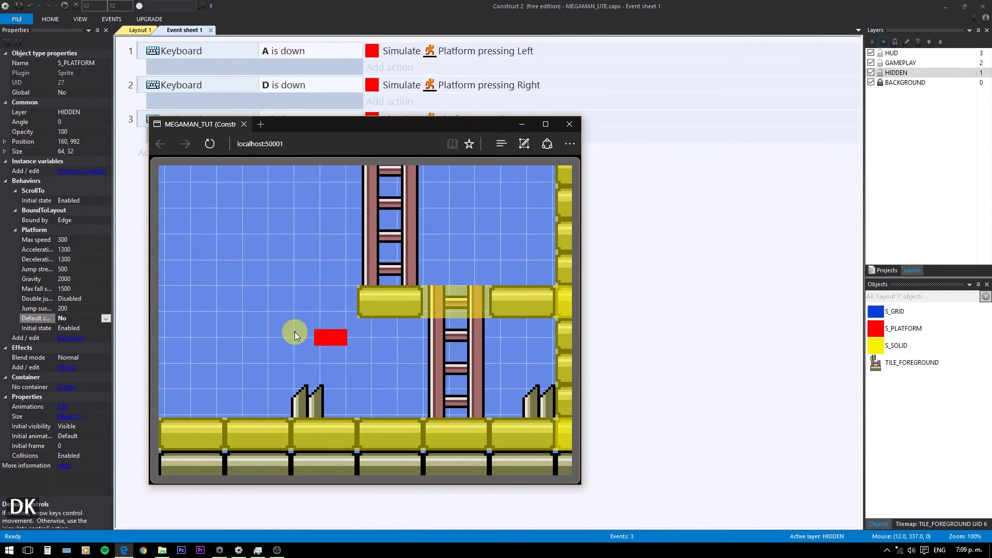
key("a")
key("k")
left_click(437, 7)
key("ctrl+alt+*")
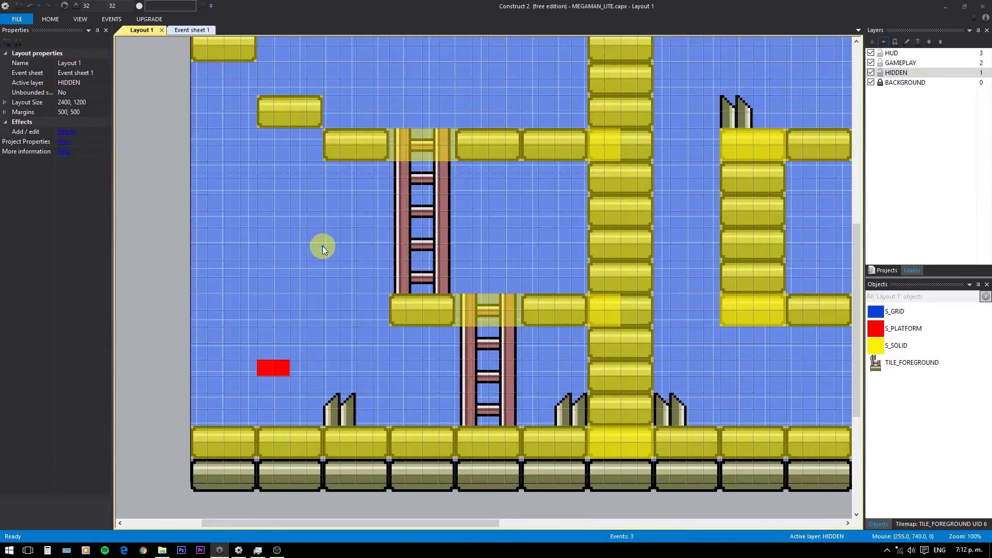
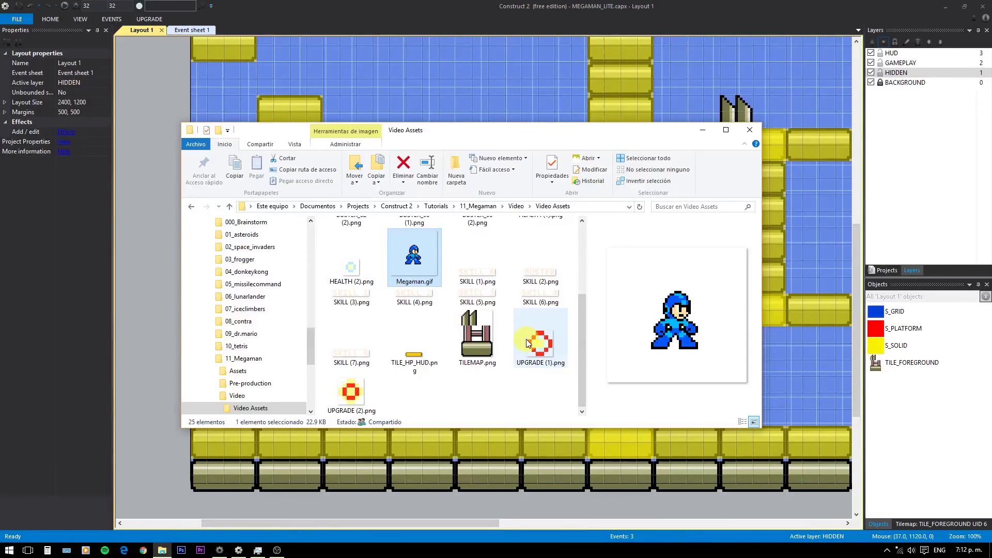
Step: View Megaman.gif in Video Assets, then drag it into the layout as a Megaman sprite
double_click(425, 262)
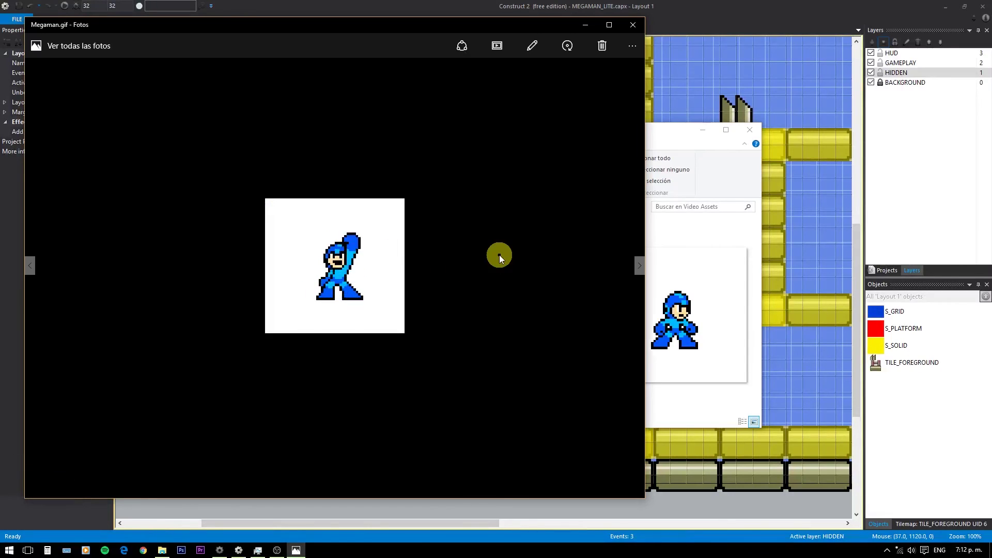
left_click(640, 27)
left_click(420, 260)
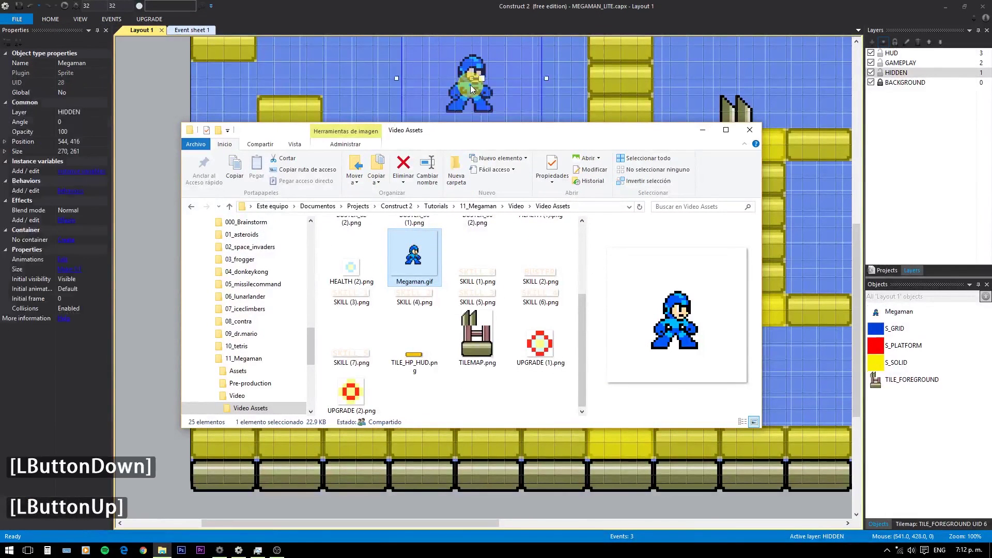
Step: Open the Megaman sprite's image editor and step through its Default animation frames
left_click(708, 135)
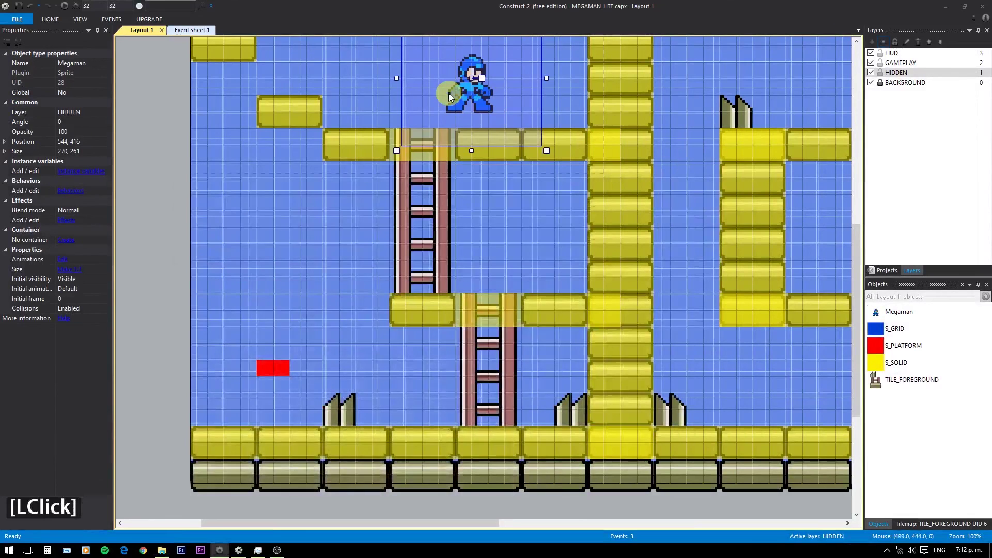
left_click(472, 95)
left_click(299, 292)
double_click(298, 292)
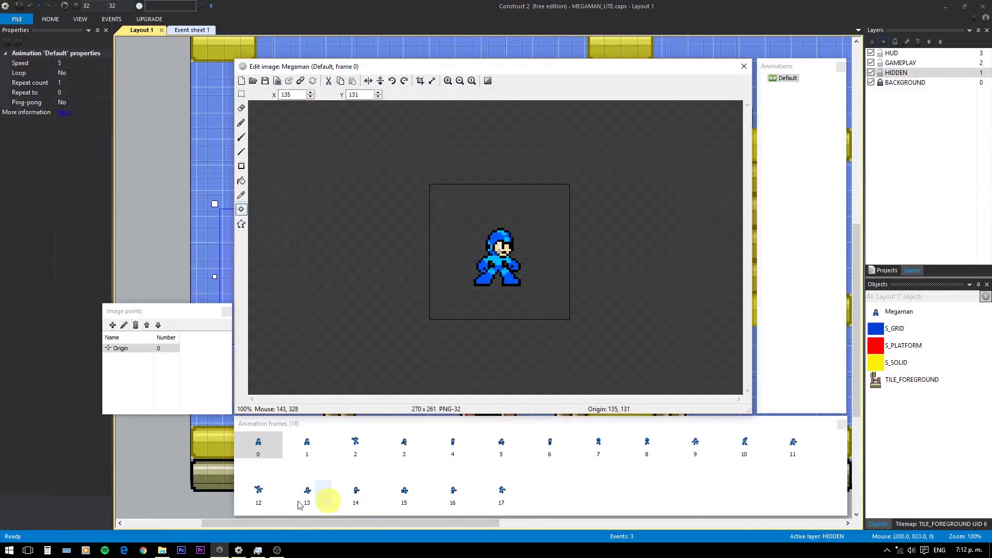
left_click(314, 449)
left_click(349, 452)
double_click(353, 453)
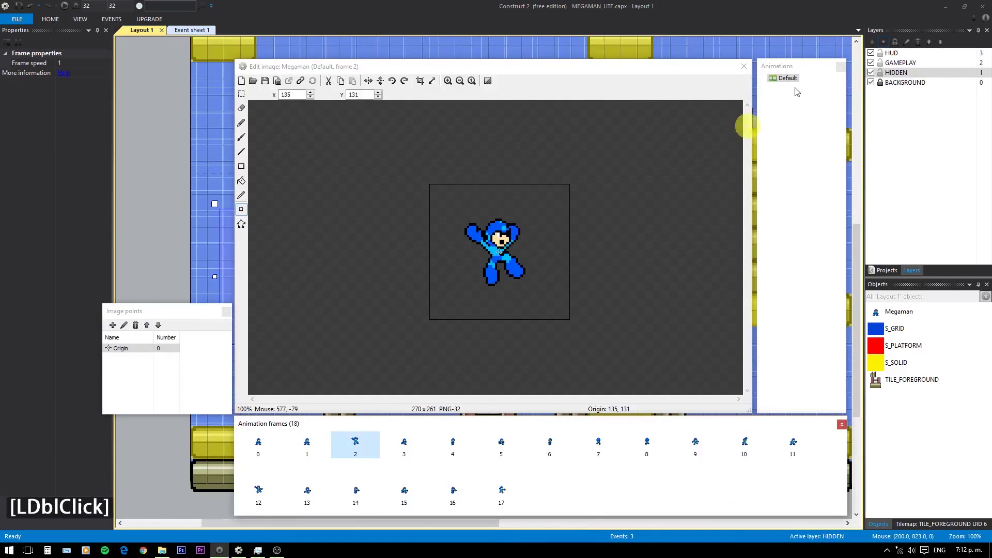